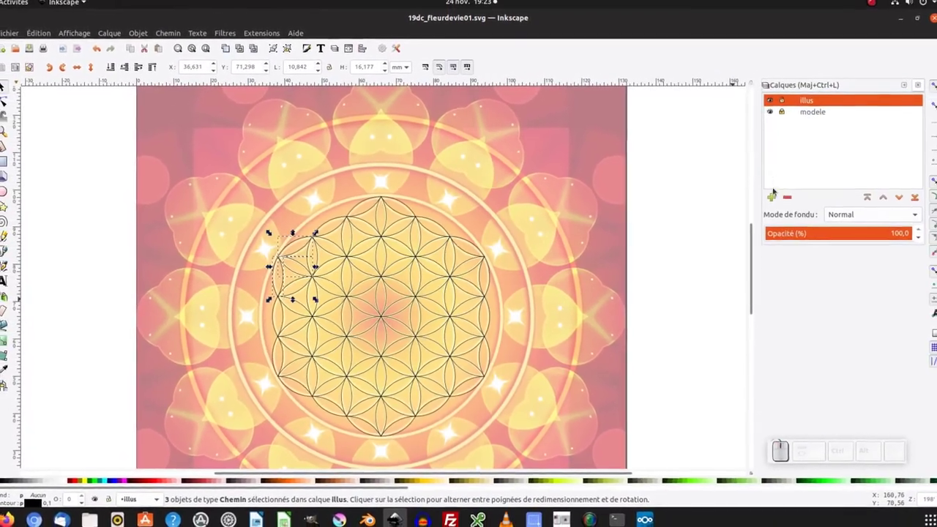
Create a new layer named 'outils' at the top of the layer stack
{"action": "left_click", "coordinate": [772, 198]}
{"action": "key", "text": "BackSpace"}
{"action": "key", "text": "t"}
{"action": "key", "text": "l"}
{"action": "key", "text": "Return"}
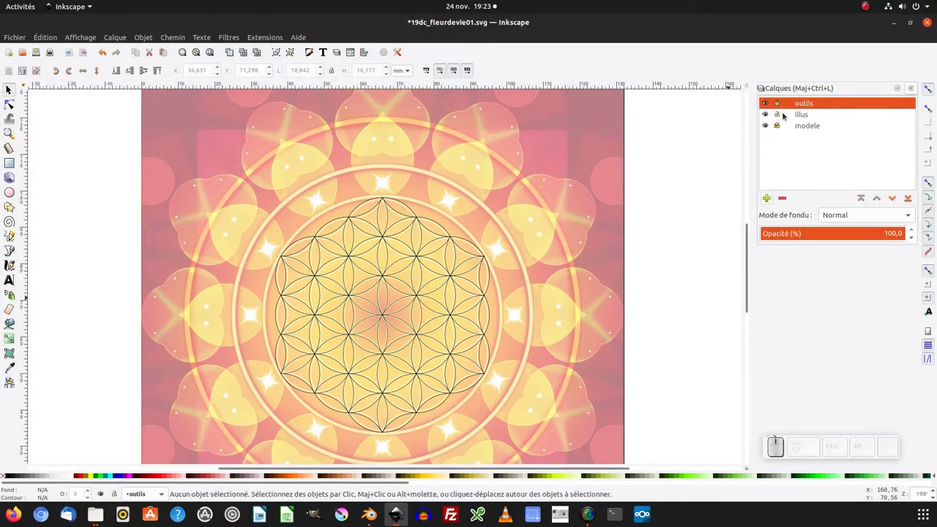
{"action": "left_click", "coordinate": [609, 203]}
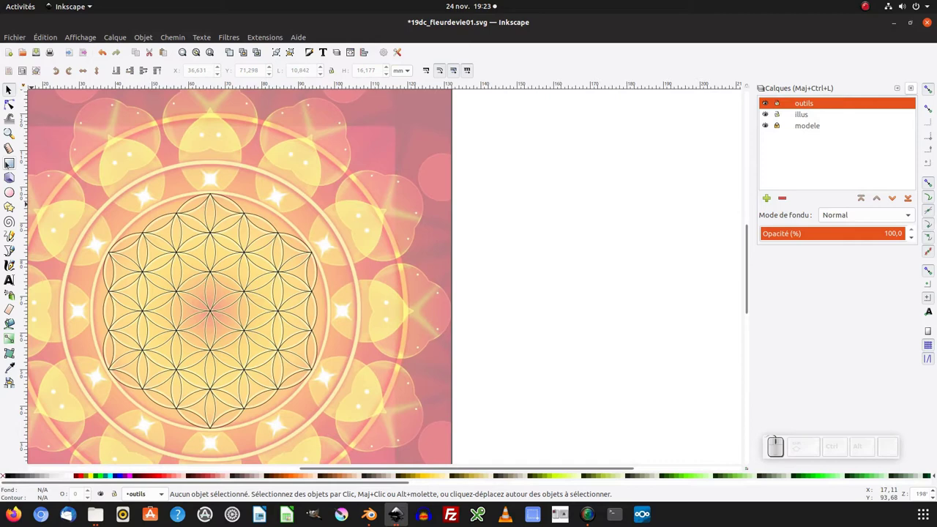
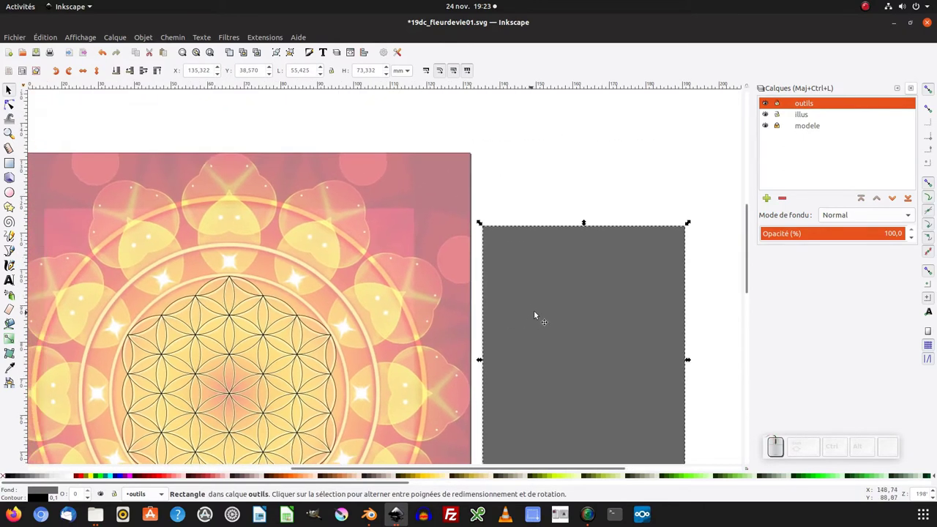
Enlarge the rectangle beside the page and give it a dark grey fill
{"action": "left_click_drag", "start_coordinate": [548, 310], "coordinate": [306, 218]}
{"action": "left_click", "coordinate": [320, 230]}
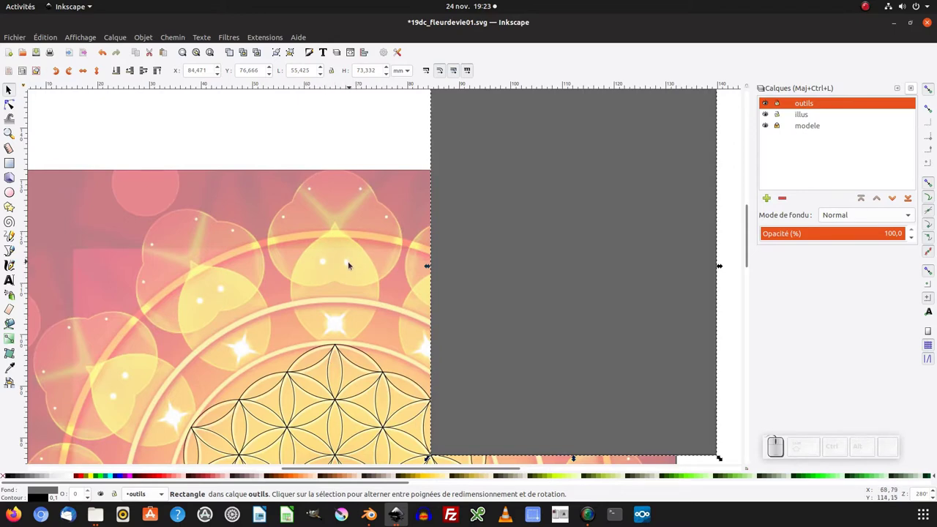
{"action": "left_click", "coordinate": [488, 247]}
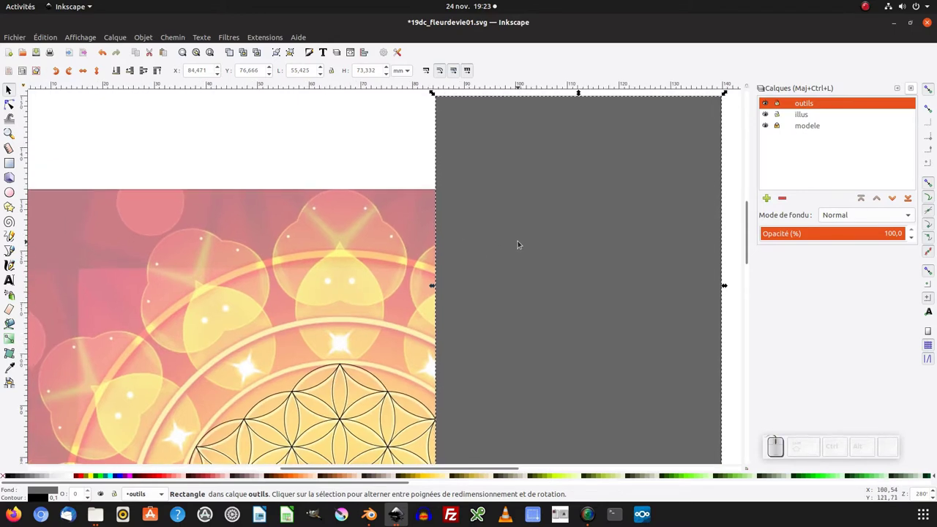
{"action": "left_click", "coordinate": [579, 89]}
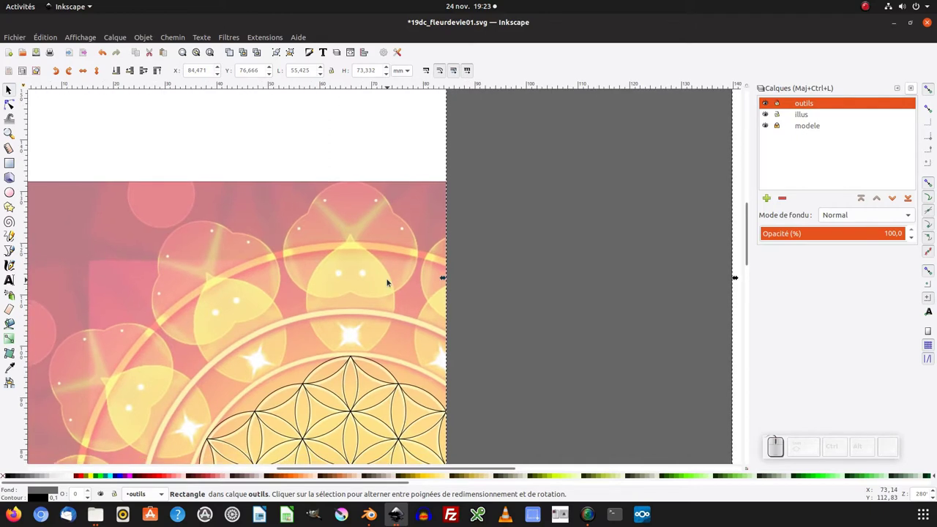
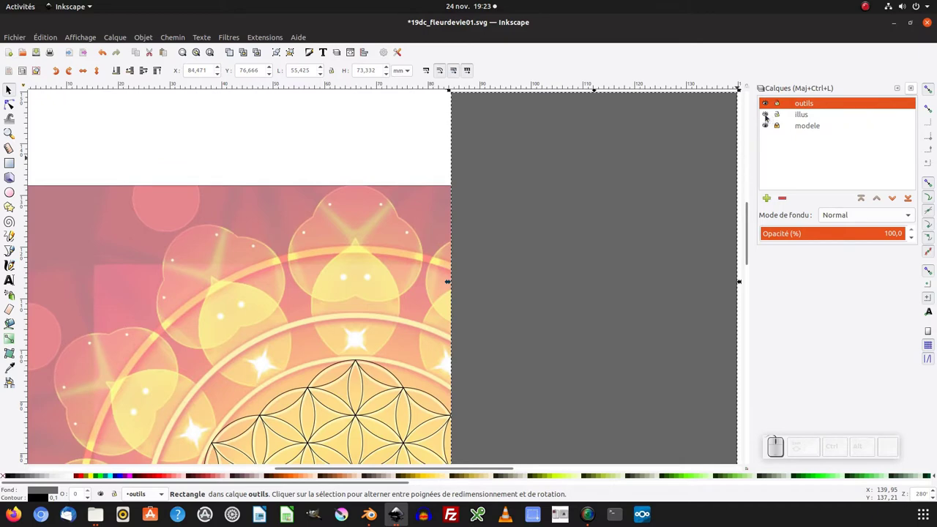
Hide the illus layer and adjust the grey work-area rectangle
{"action": "left_click", "coordinate": [767, 116]}
{"action": "left_click", "coordinate": [513, 291]}
{"action": "left_click_drag", "start_coordinate": [401, 286], "coordinate": [271, 217]}
{"action": "left_click", "coordinate": [289, 211]}
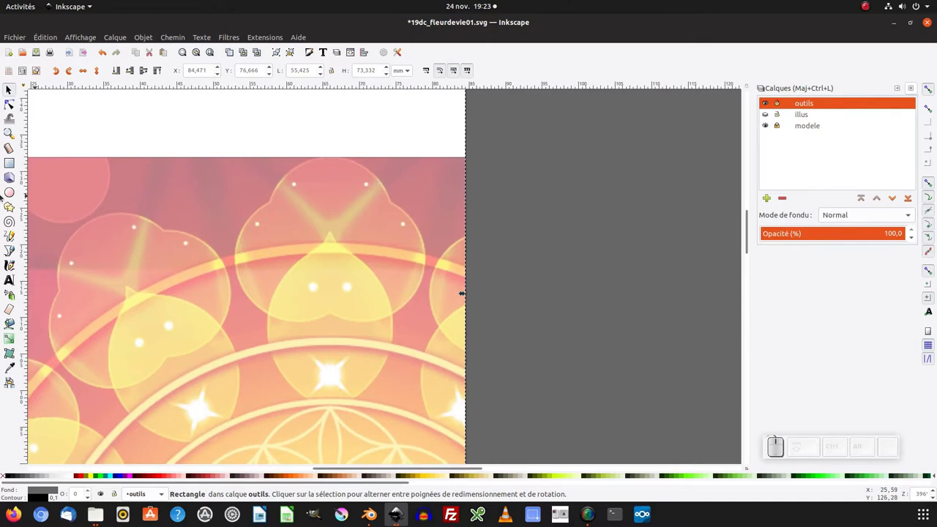
Draw three circles with the Ellipse tool and space them evenly horizontally
{"action": "left_click", "coordinate": [9, 195]}
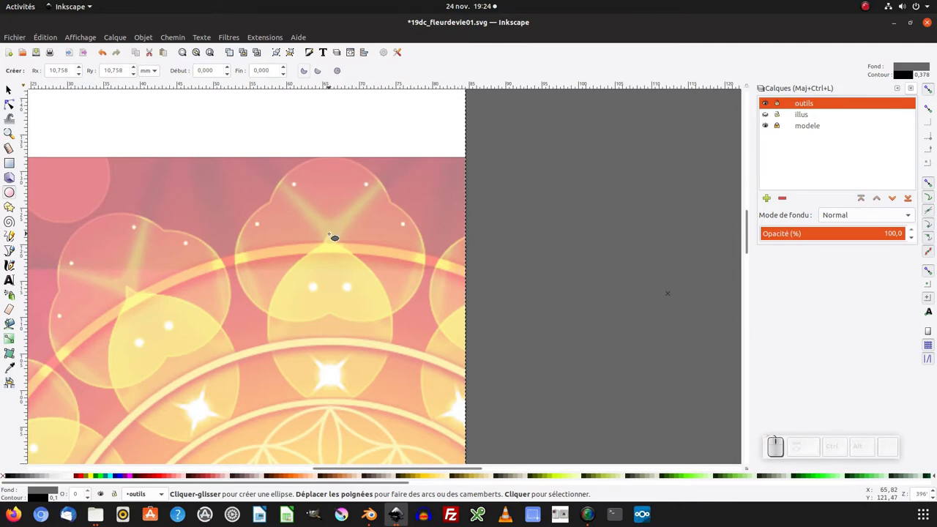
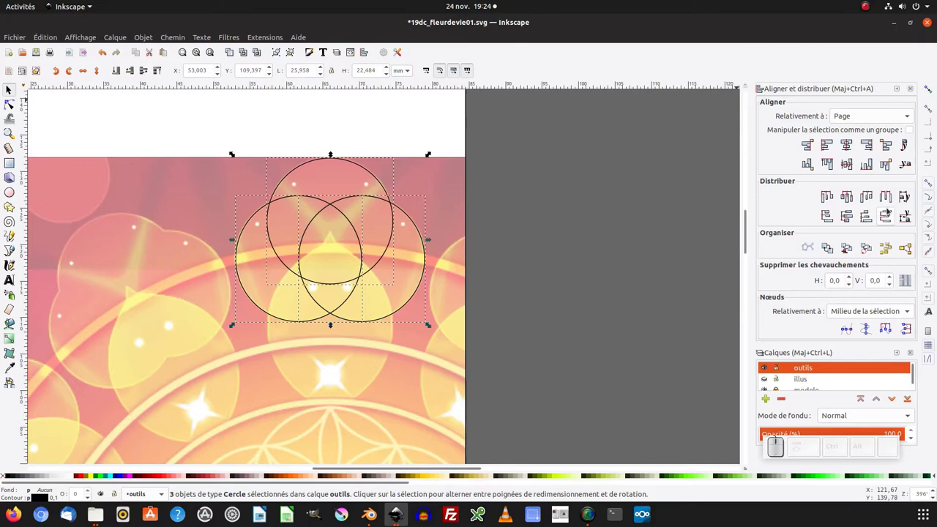
{"action": "left_click_drag", "start_coordinate": [429, 324], "coordinate": [430, 324]}
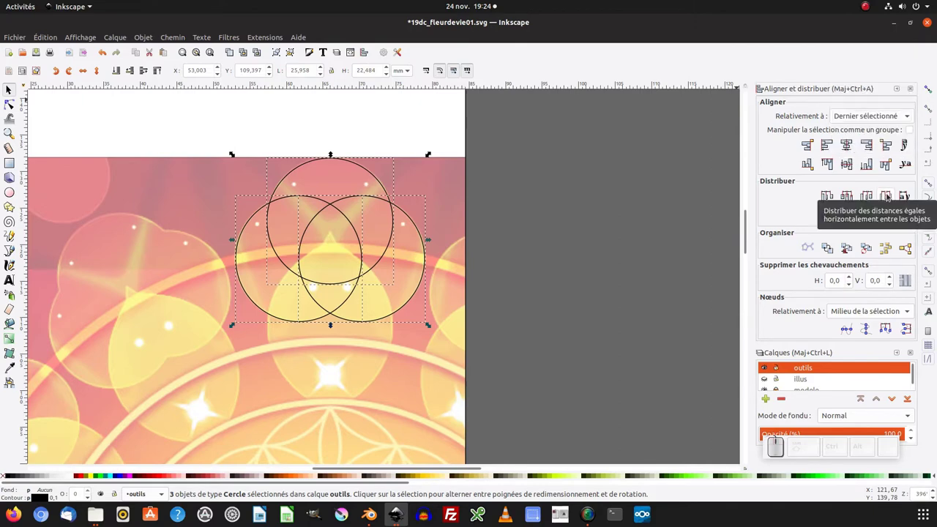
{"action": "left_click", "coordinate": [430, 324]}
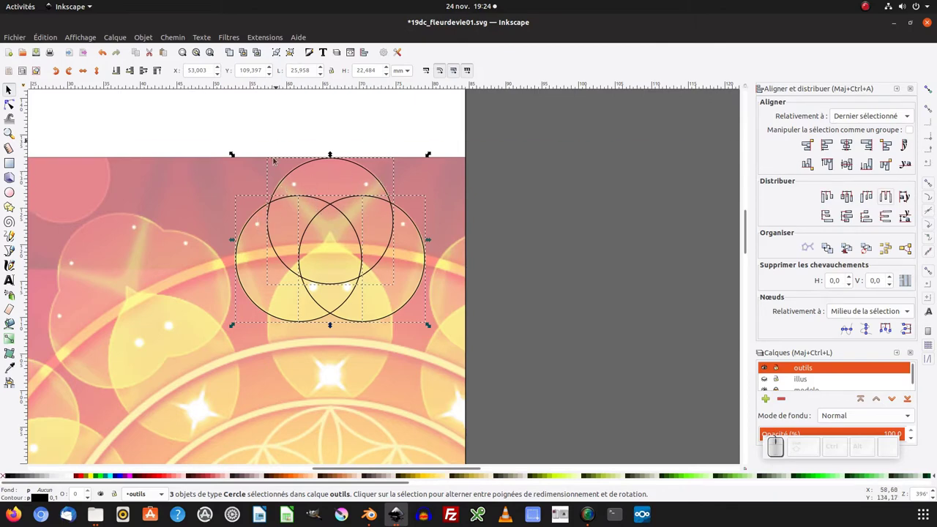
{"action": "left_click", "coordinate": [430, 324]}
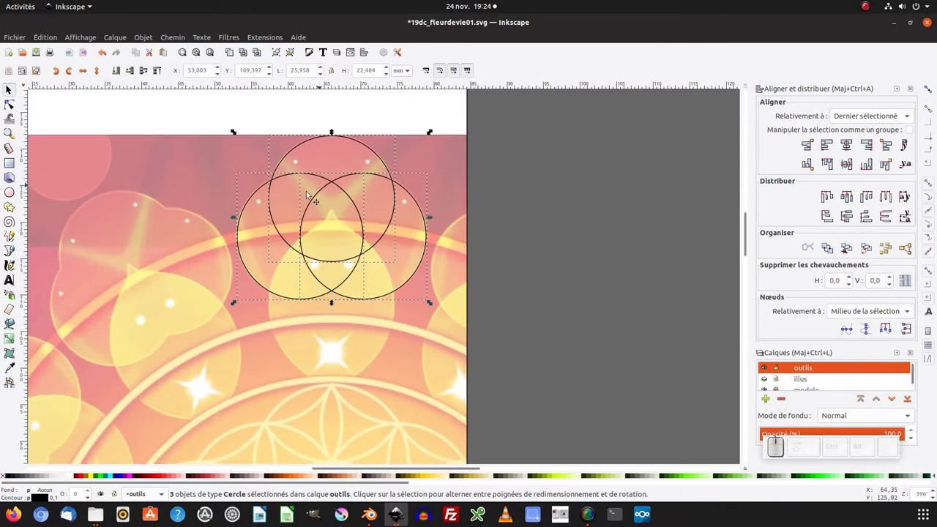
Align the three circles and unite them into a single trefoil path
{"action": "left_click", "coordinate": [431, 301]}
{"action": "left_click", "coordinate": [431, 301]}
{"action": "left_click", "coordinate": [431, 298]}
{"action": "left_click", "coordinate": [423, 269]}
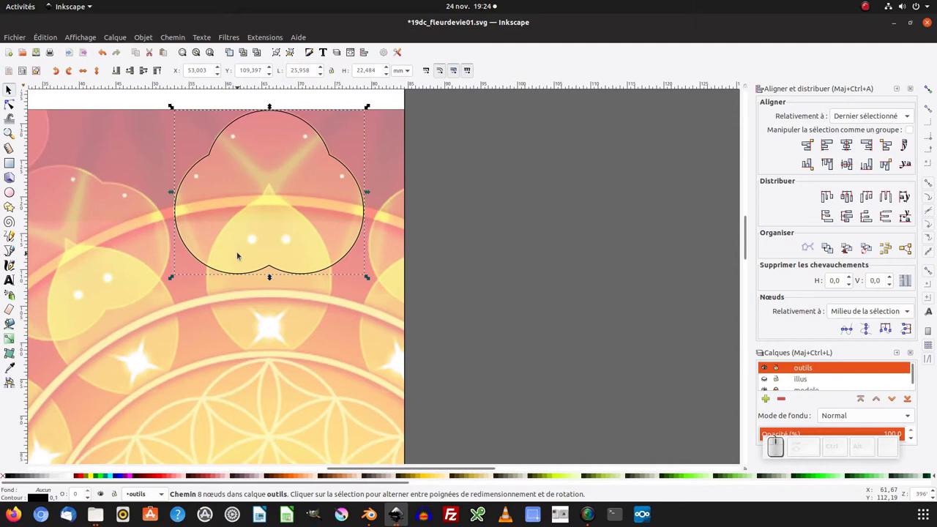
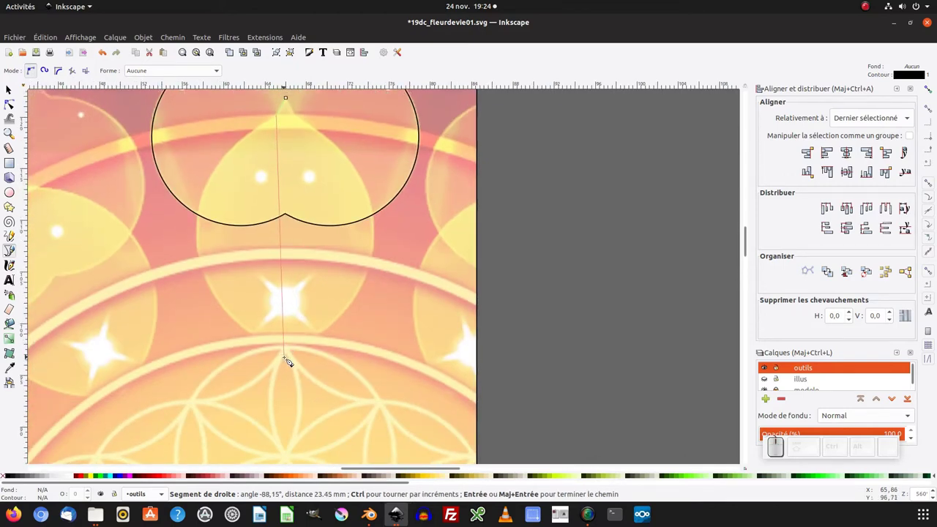
Finish the straight Bezier line ending above the flower grid
{"action": "left_click", "coordinate": [288, 357]}
{"action": "key", "text": "Return"}
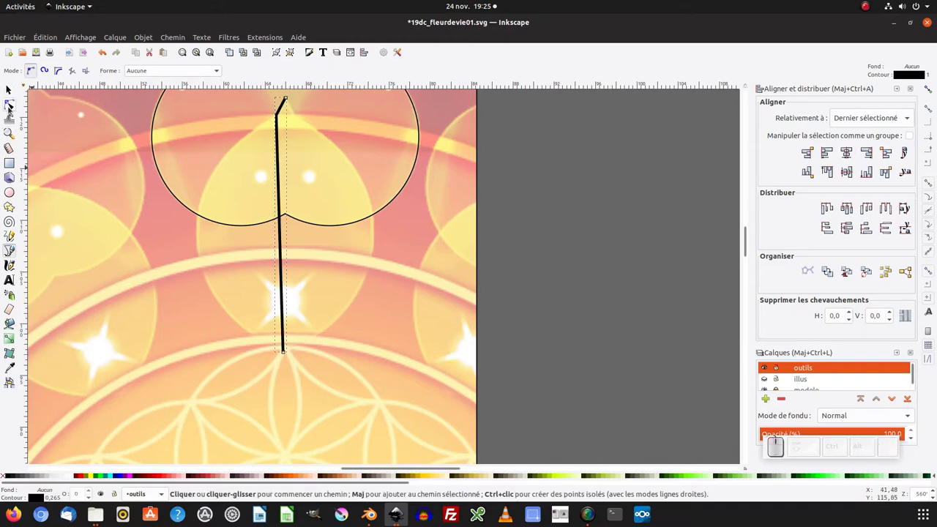
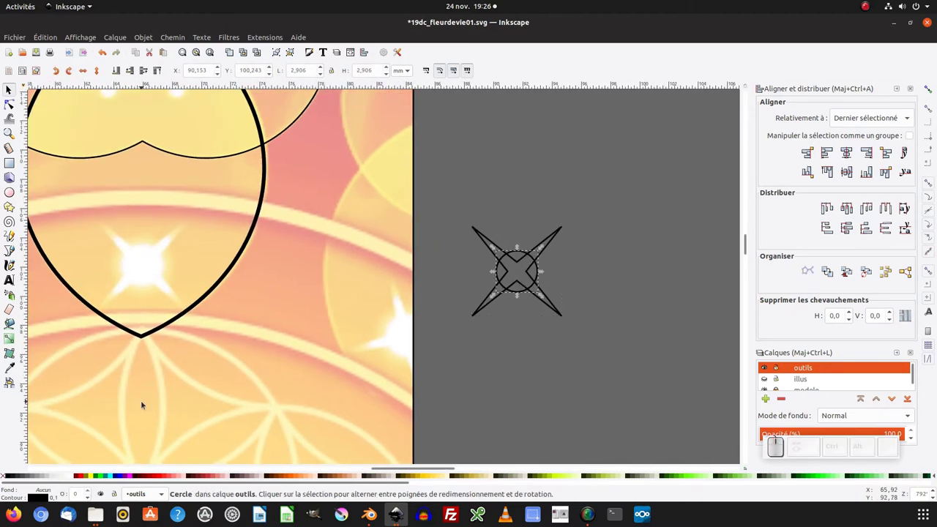
Fill the star's centre circle white using the hue-wheel colour picker
{"action": "left_click", "coordinate": [74, 477]}
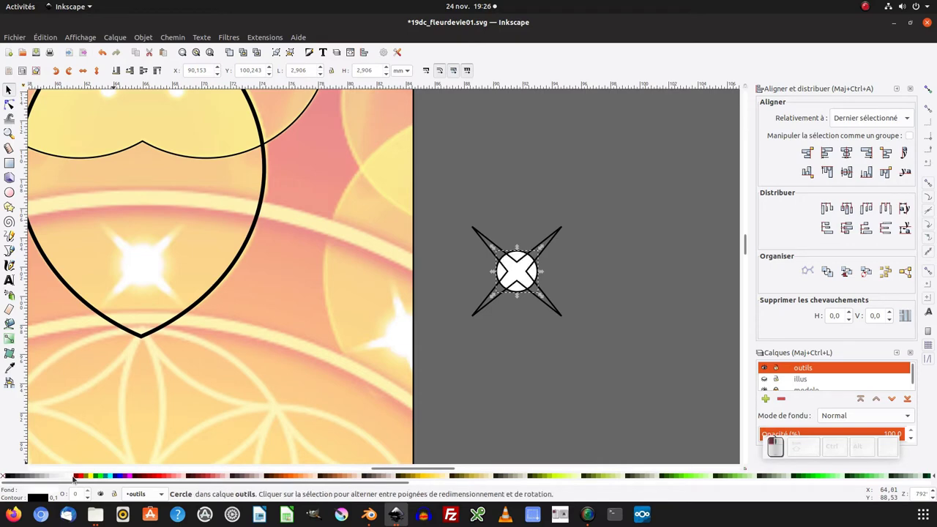
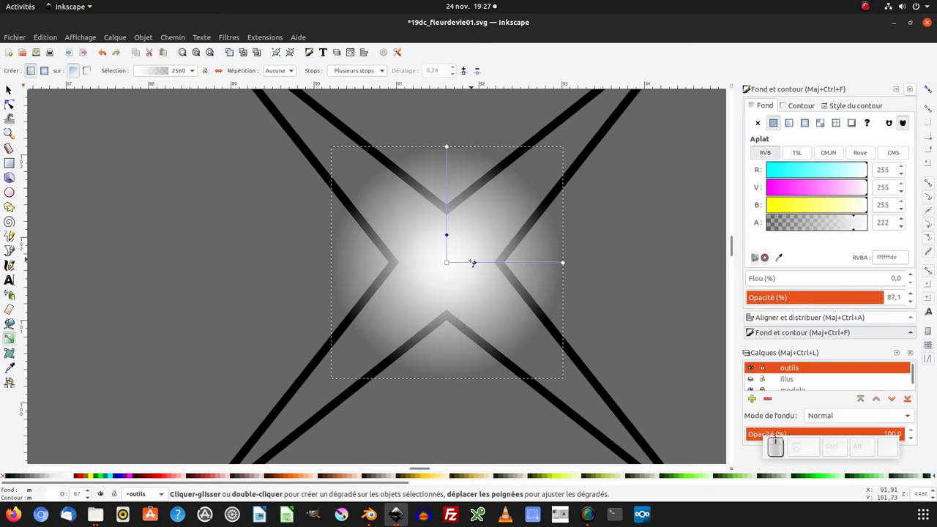
{"action": "left_click", "coordinate": [859, 152]}
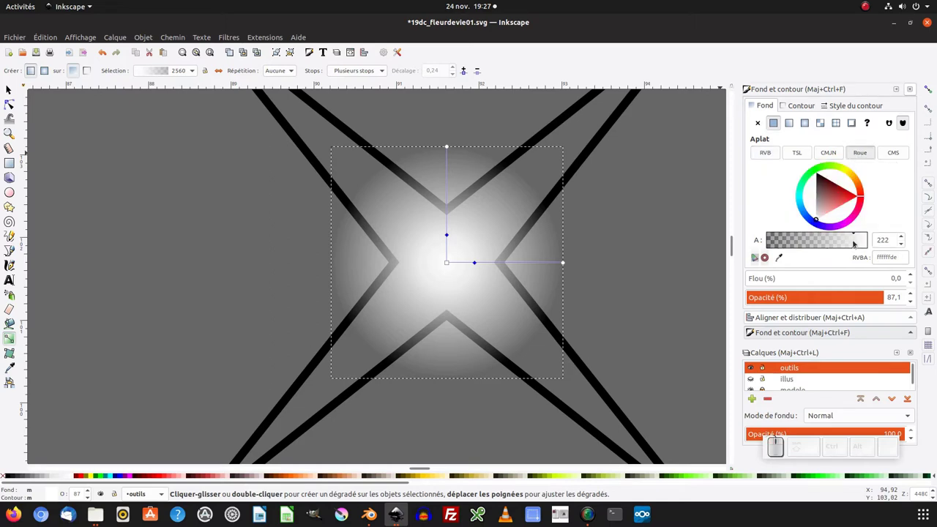
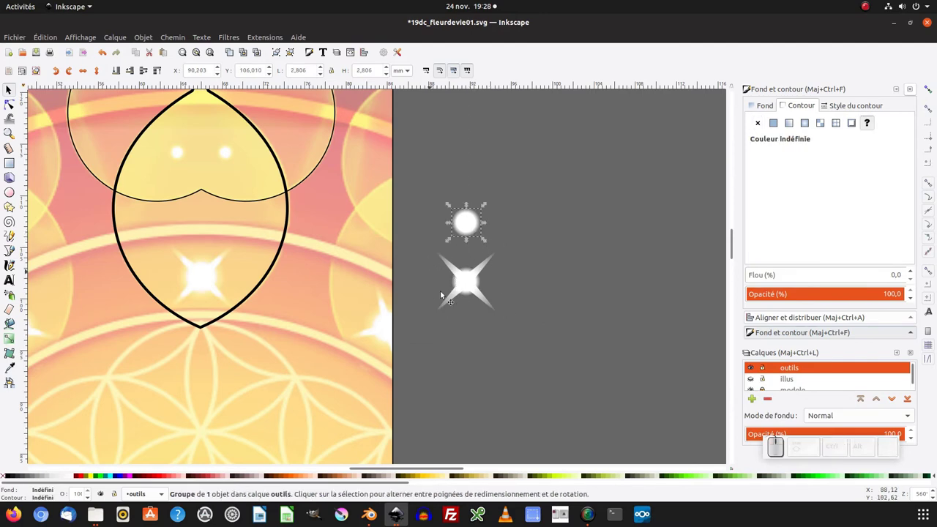
{"action": "left_click", "coordinate": [434, 302]}
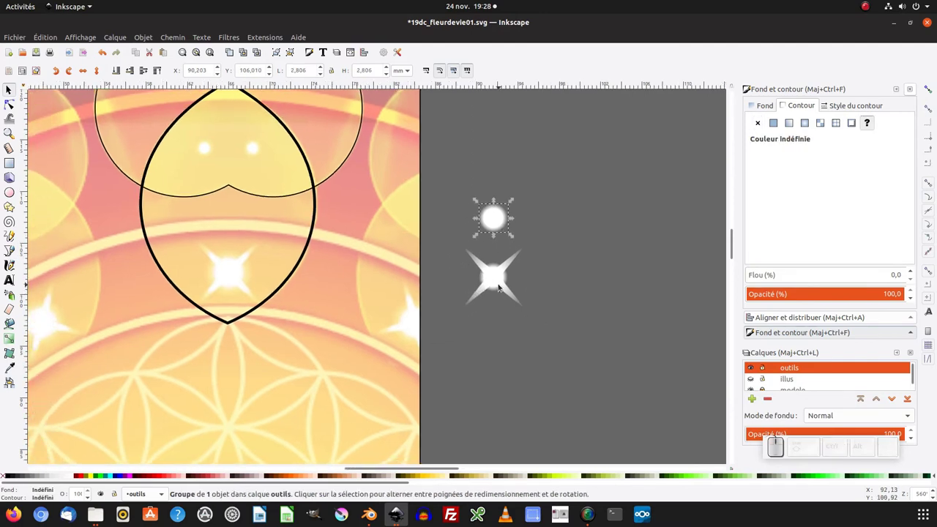
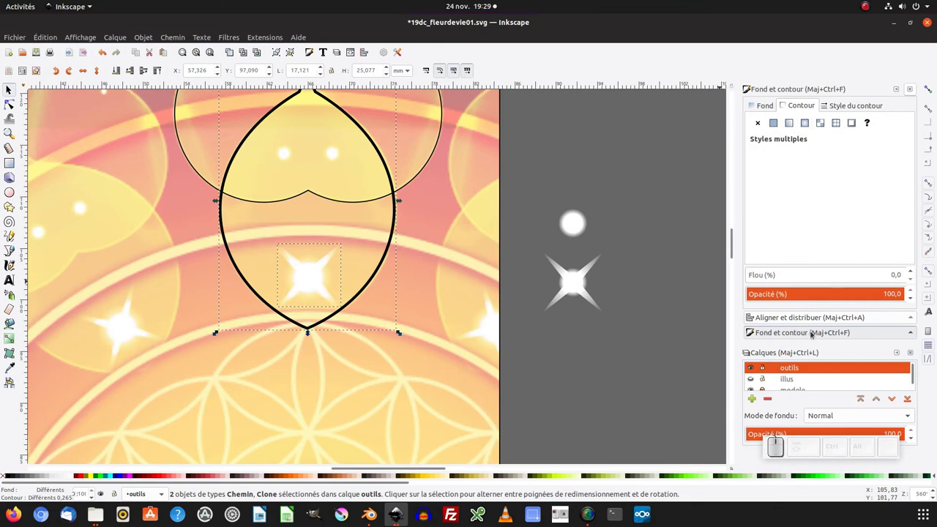
Group the two dot clones and centre them horizontally on the petal via Align and Distribute
{"action": "left_click", "coordinate": [772, 318]}
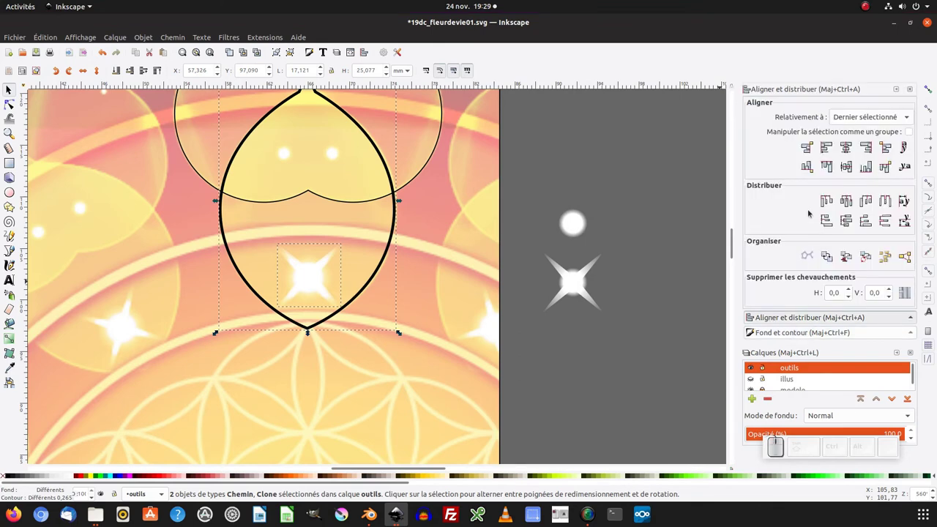
{"action": "left_click", "coordinate": [846, 147]}
{"action": "double_click", "coordinate": [582, 235]}
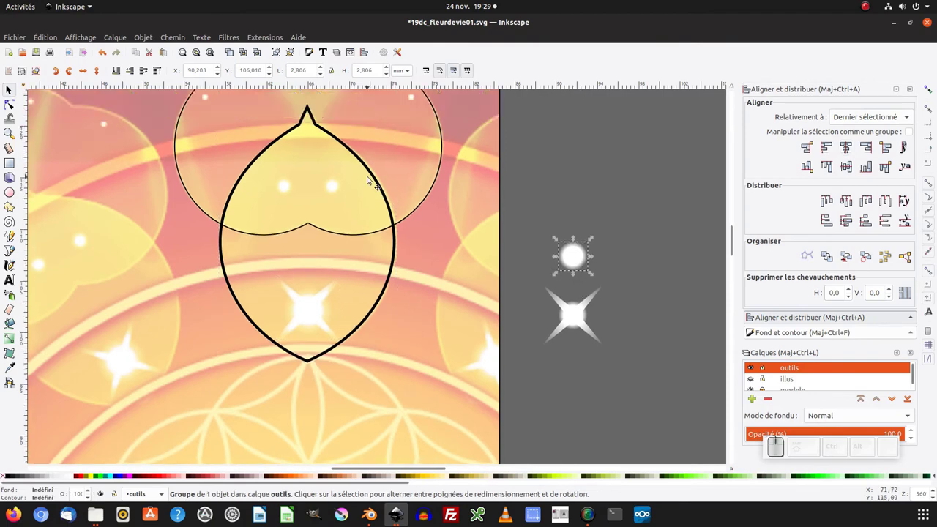
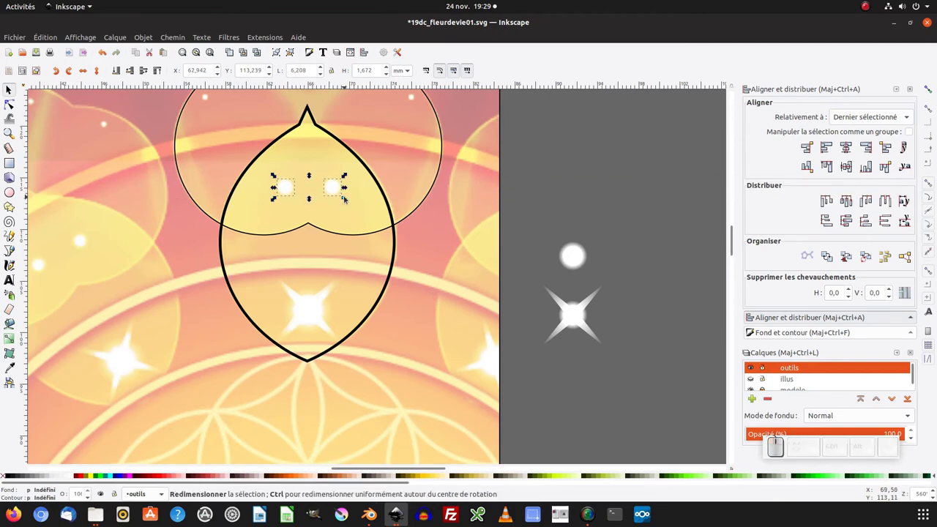
{"action": "key", "text": "ctrl+g"}
{"action": "key", "text": "ctrl+shift+g"}
{"action": "left_click", "coordinate": [401, 96]}
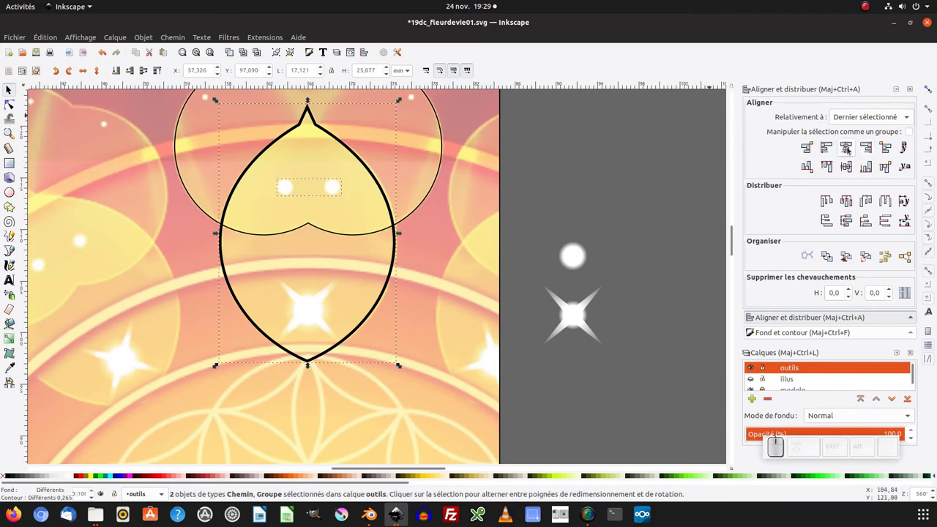
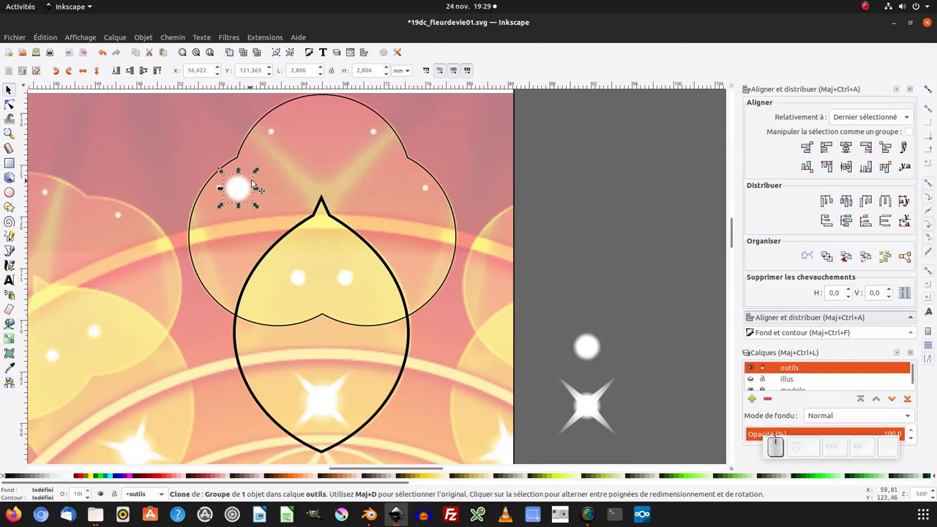
Place a shrunken dot clone on the trefoil's left lobe and group it
{"action": "left_click_drag", "start_coordinate": [257, 174], "coordinate": [236, 189]}
{"action": "left_click_drag", "start_coordinate": [236, 189], "coordinate": [280, 136]}
{"action": "key", "text": "space"}
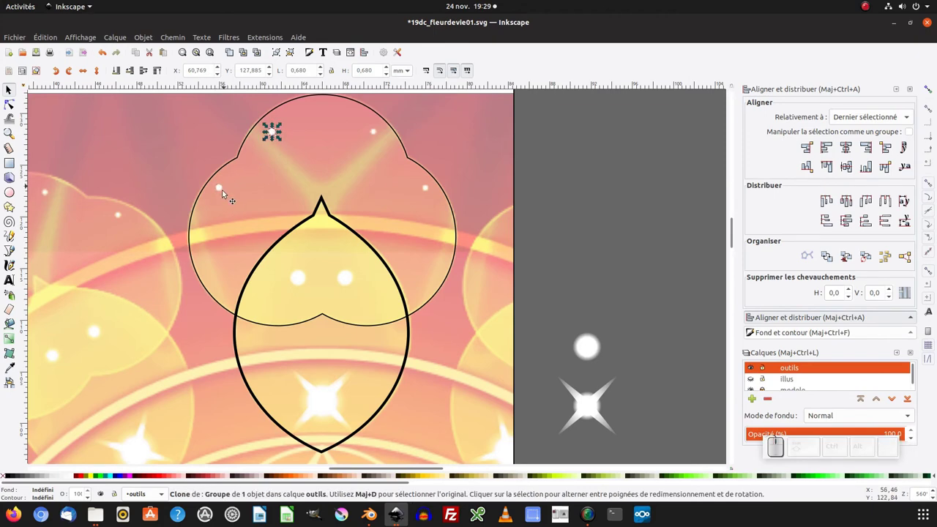
{"action": "left_click", "coordinate": [281, 192]}
{"action": "key", "text": "ctrl+g"}
Duplicate and mirror the tiny dots onto the right lobe, then group both pairs
{"action": "key", "text": "ctrl+d"}
{"action": "key", "text": "h"}
{"action": "left_click_drag", "start_coordinate": [281, 191], "coordinate": [435, 192]}
{"action": "left_click", "coordinate": [435, 192]}
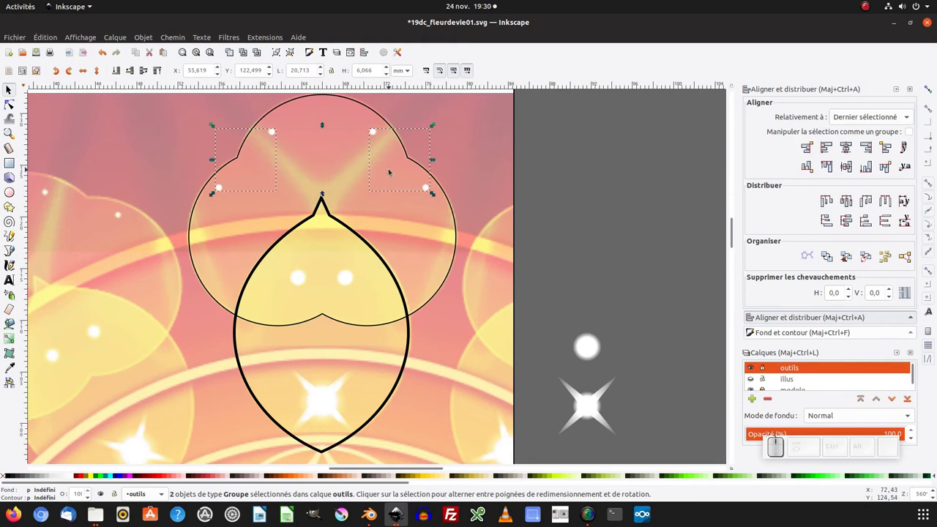
{"action": "key", "text": "ctrl+g"}
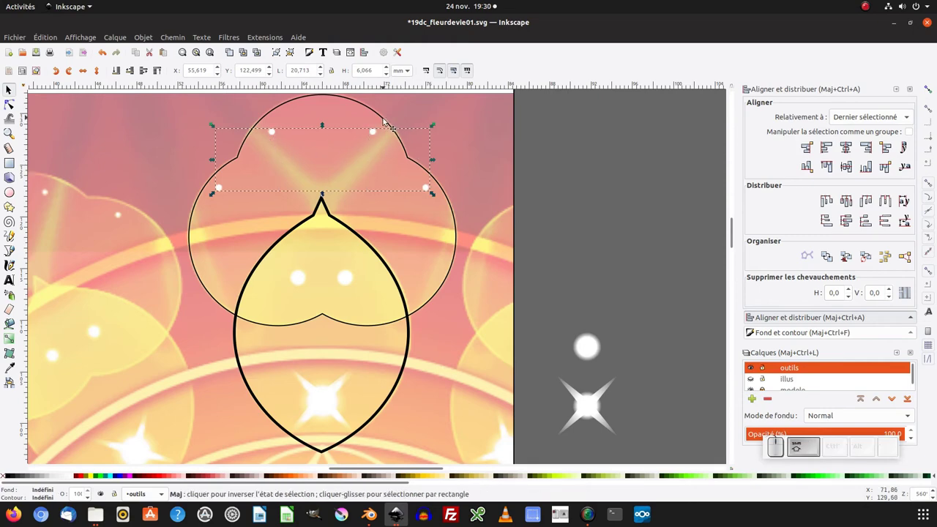
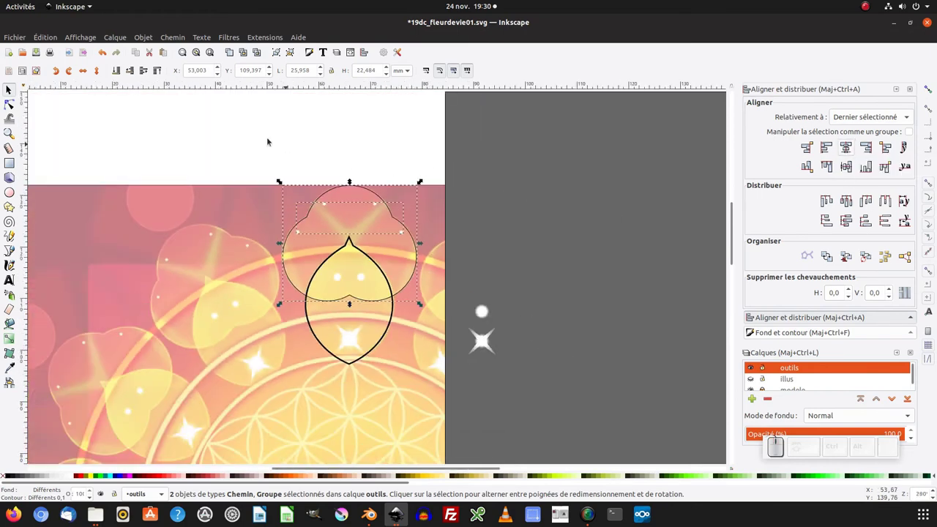
Rubber-band select the whole petal motif and duplicate it onto the grey work area
{"action": "left_click_drag", "start_coordinate": [422, 302], "coordinate": [703, 230]}
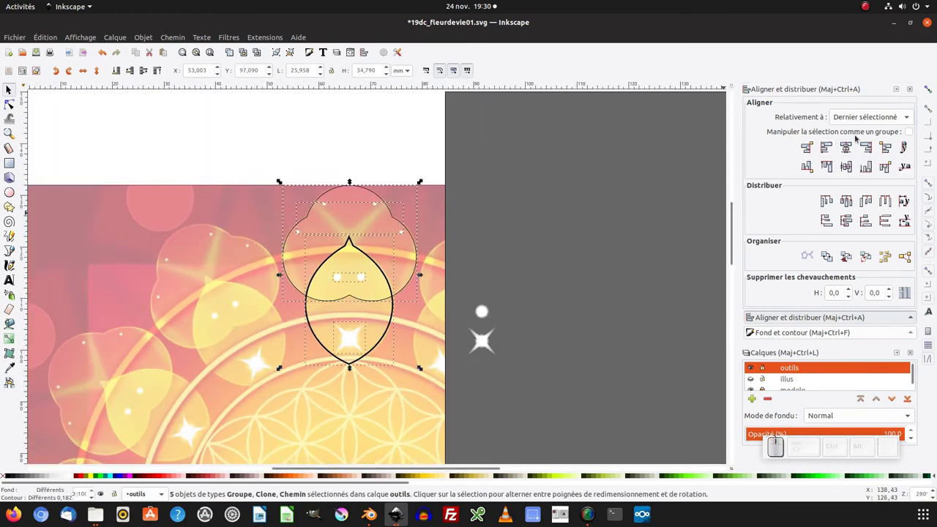
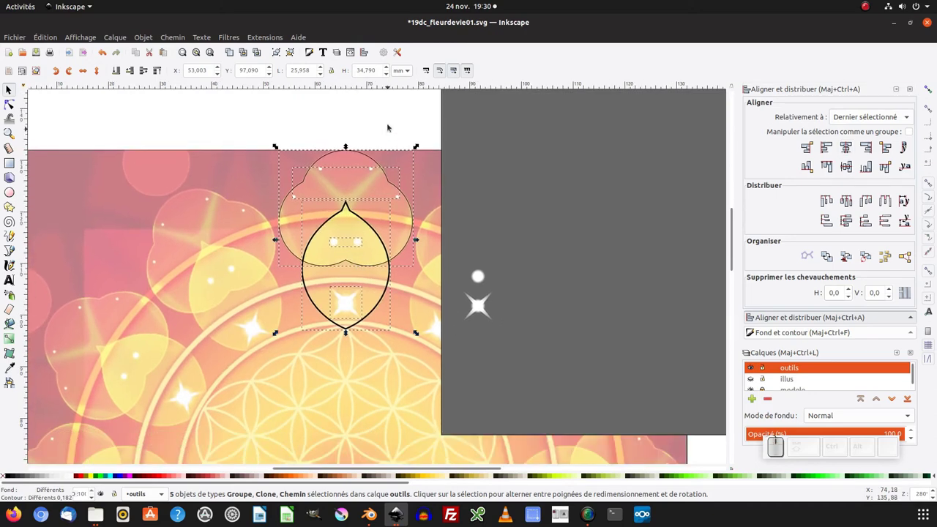
{"action": "left_click", "coordinate": [390, 122]}
{"action": "key", "text": "KP_Subtract"}
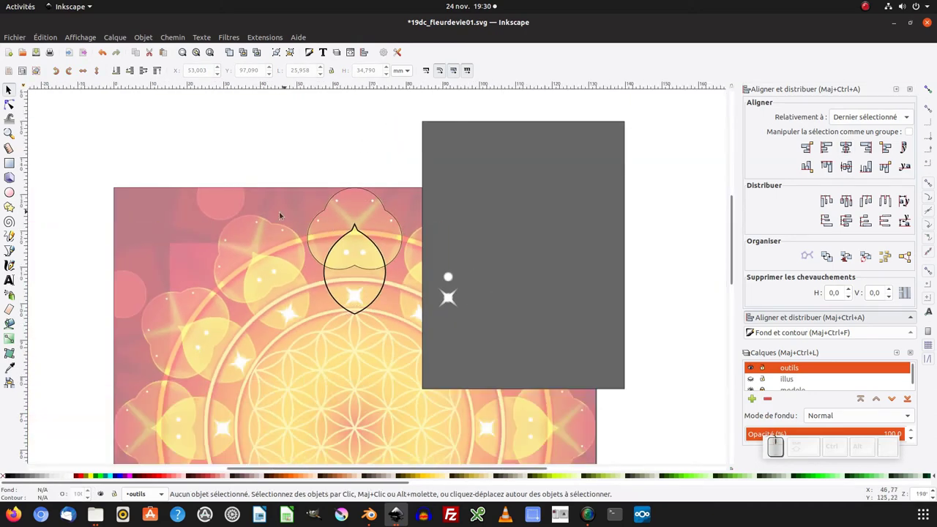
{"action": "left_click", "coordinate": [330, 214]}
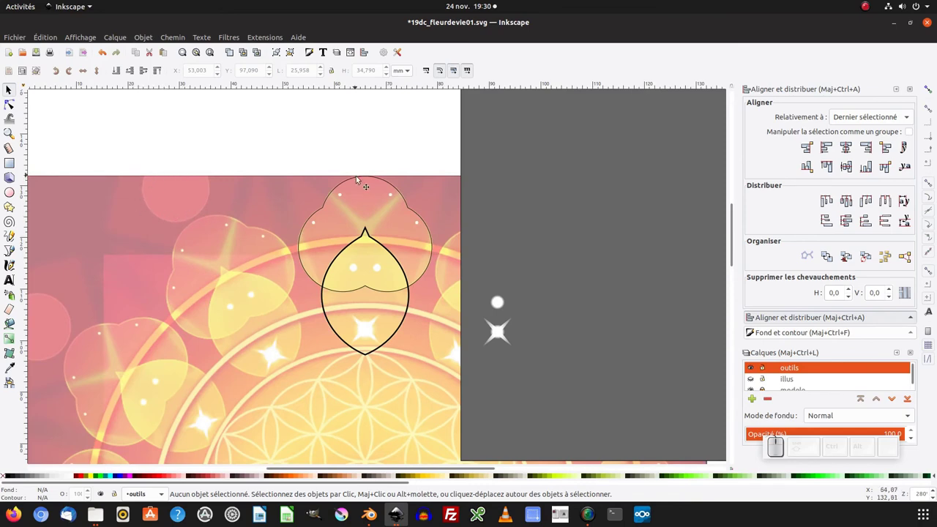
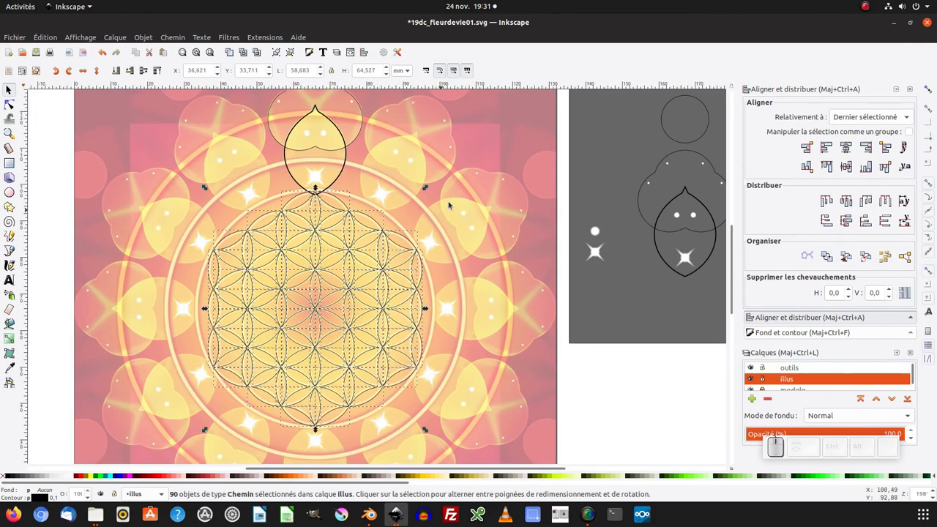
Select the 90 flower-of-life grid paths and group them
{"action": "left_click", "coordinate": [207, 426]}
{"action": "left_click_drag", "start_coordinate": [206, 426], "coordinate": [207, 426]}
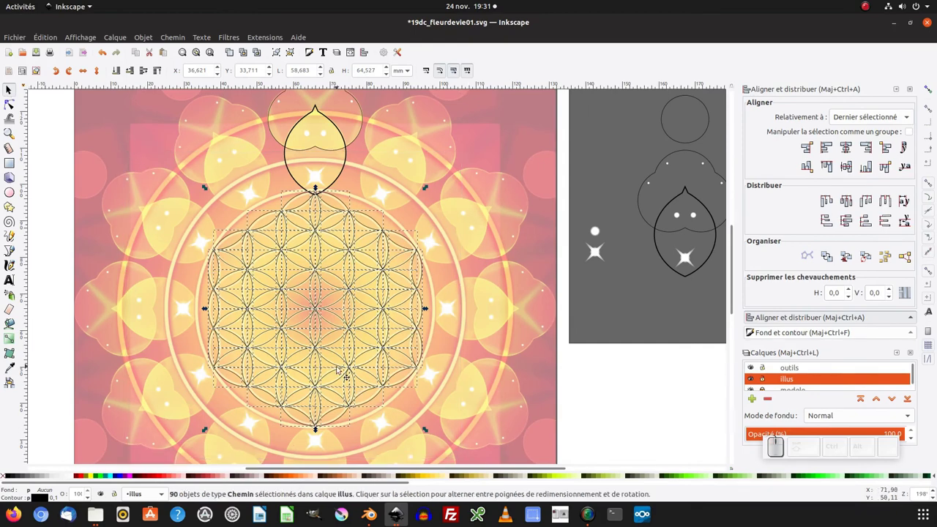
{"action": "key", "text": "ctrl+g"}
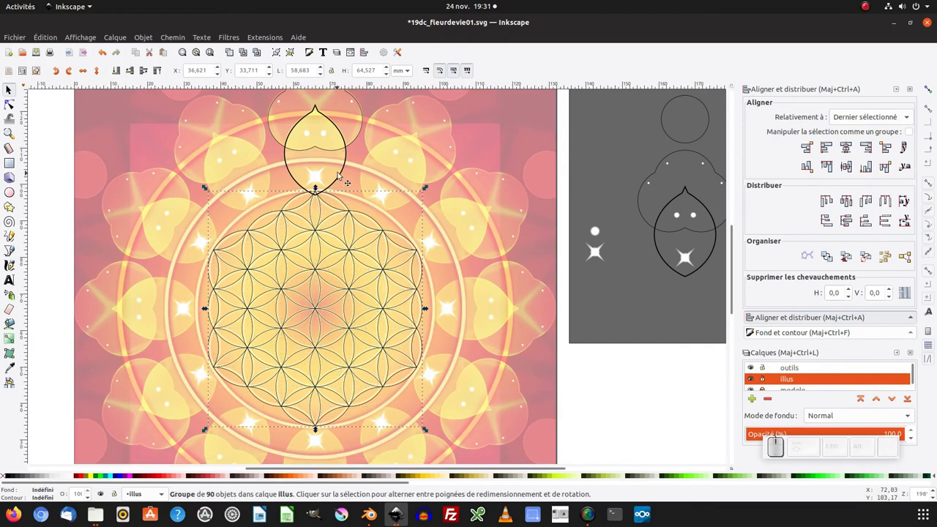
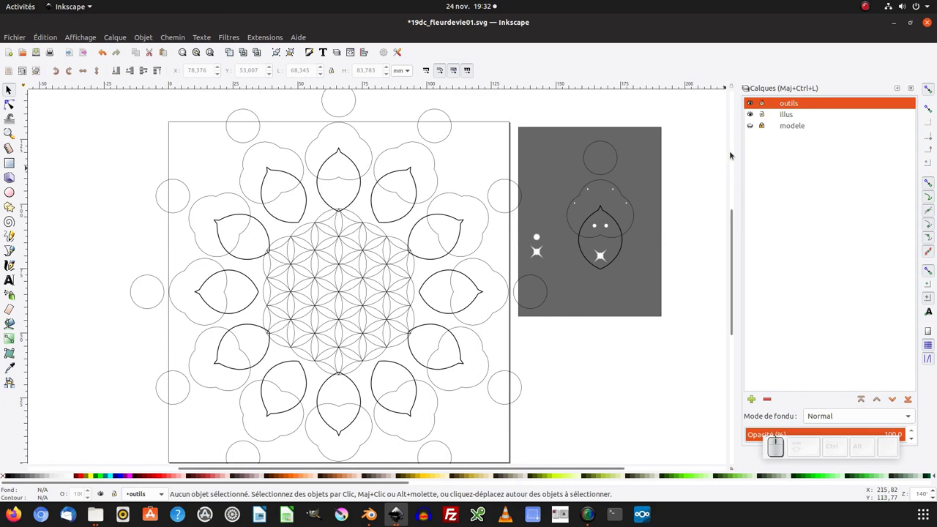
Show the modele background layer again behind the twelve-petal ring
{"action": "left_click", "coordinate": [752, 124]}
{"action": "middle_click", "coordinate": [595, 375]}
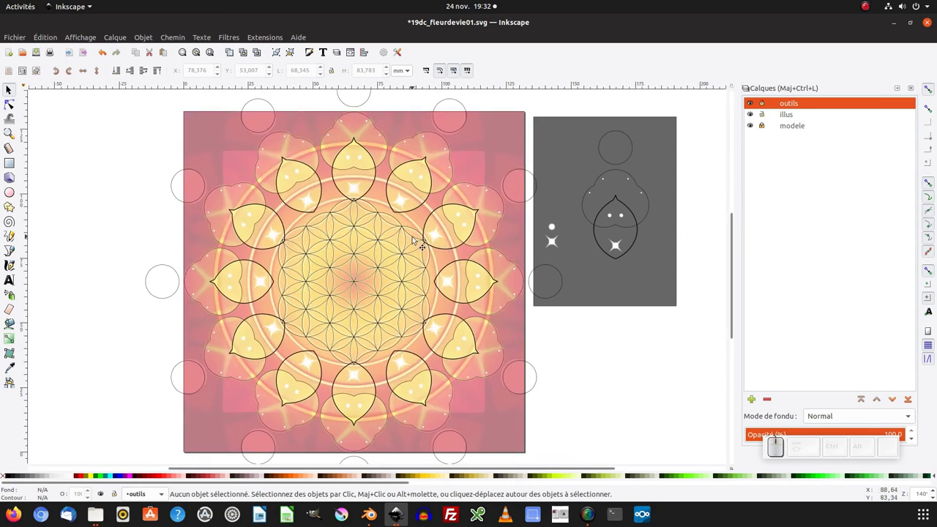